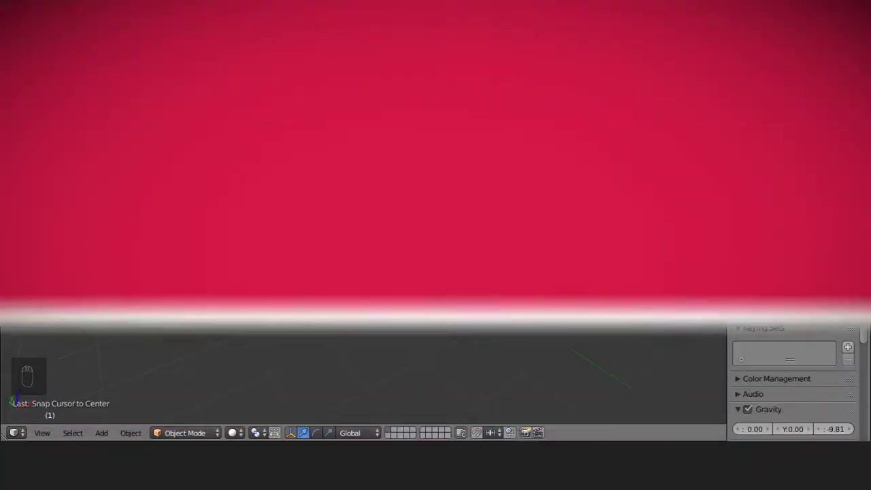
Add a torus and view it from directly above in orthographic
{"action": "key", "text": "shift+a"}
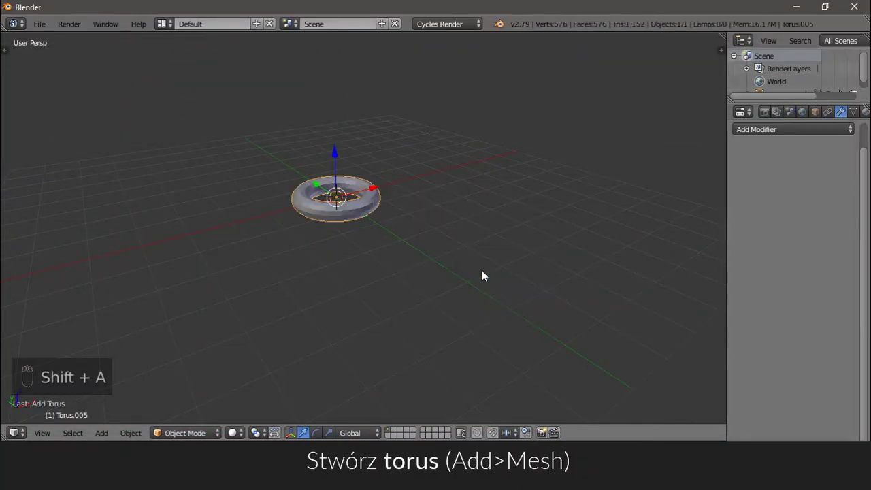
{"action": "key", "text": "KP_5"}
{"action": "key", "text": "KP_7"}
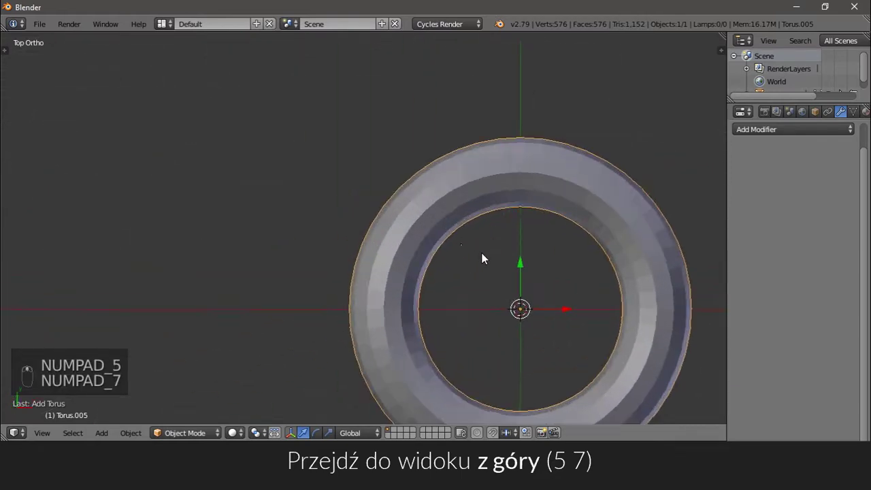
Bring up the tool panel to reach the Smooth shading option for the torus
{"action": "key", "text": "t"}
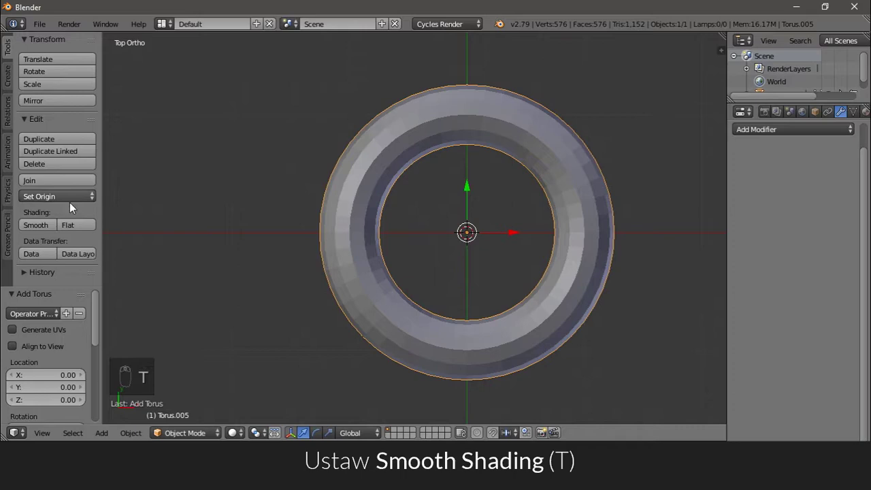
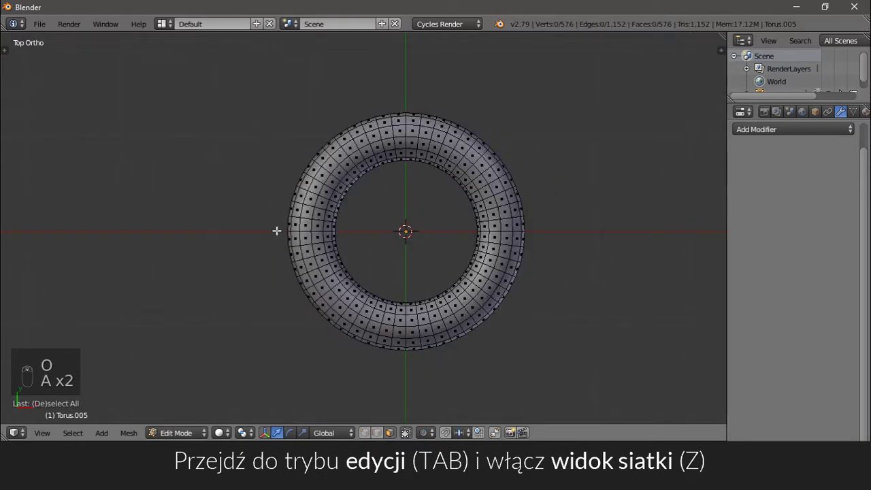
In wireframe, delete half the torus, mirror it, stretch it outward and fatten it into a link
{"action": "key", "text": "z"}
{"action": "key", "text": "b"}
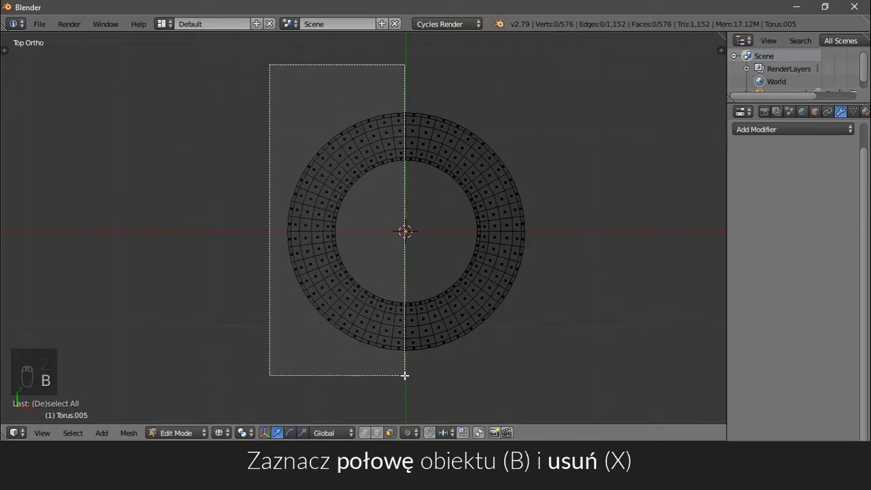
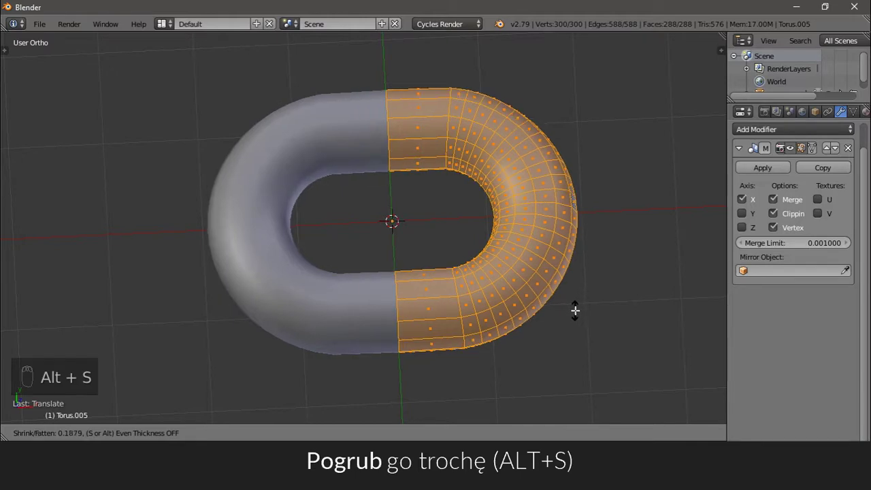
{"action": "key", "text": "Tab"}
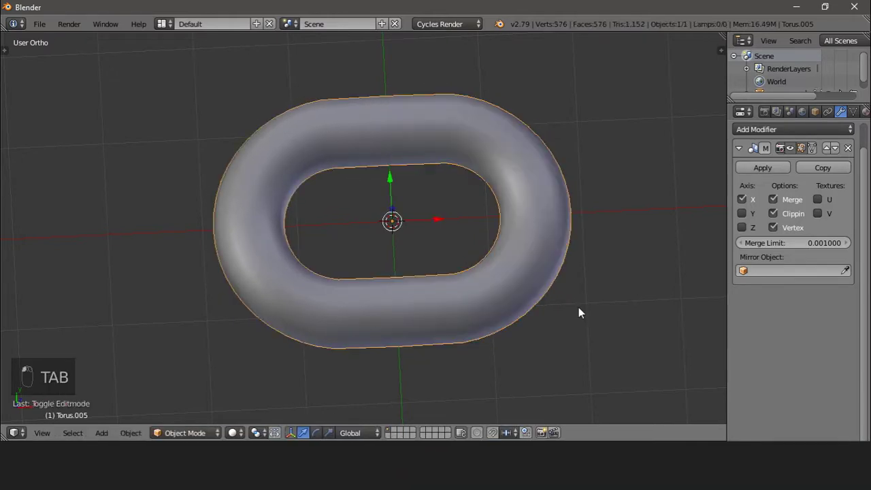
Duplicate the link and rotate the copy 90° around X so it sits crosswise through the original
{"action": "key", "text": "KP_5"}
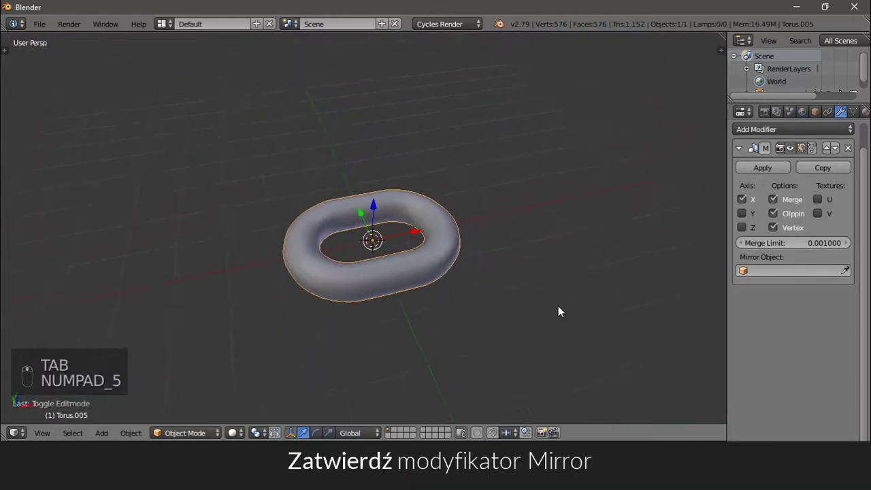
{"action": "left_click_drag", "start_coordinate": [776, 168], "coordinate": [581, 226]}
{"action": "key", "text": "shift+d"}
{"action": "left_click", "coordinate": [581, 225]}
{"action": "key", "text": "r"}
{"action": "right_click", "coordinate": [580, 226]}
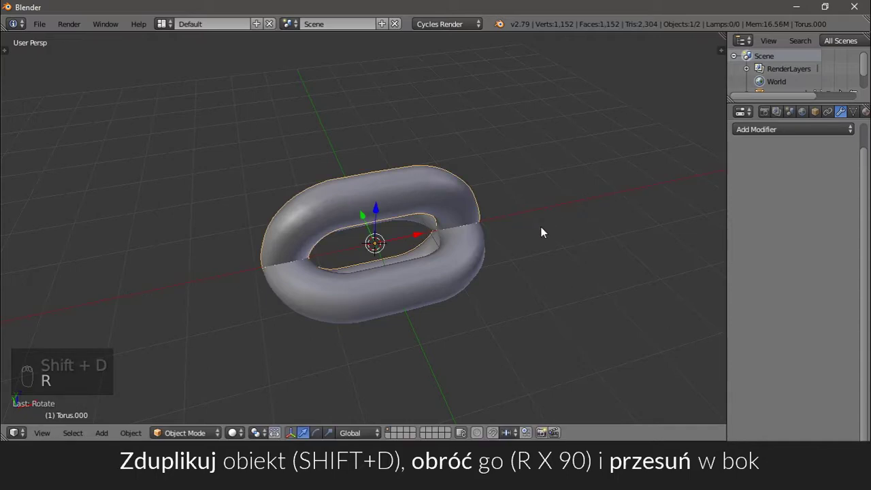
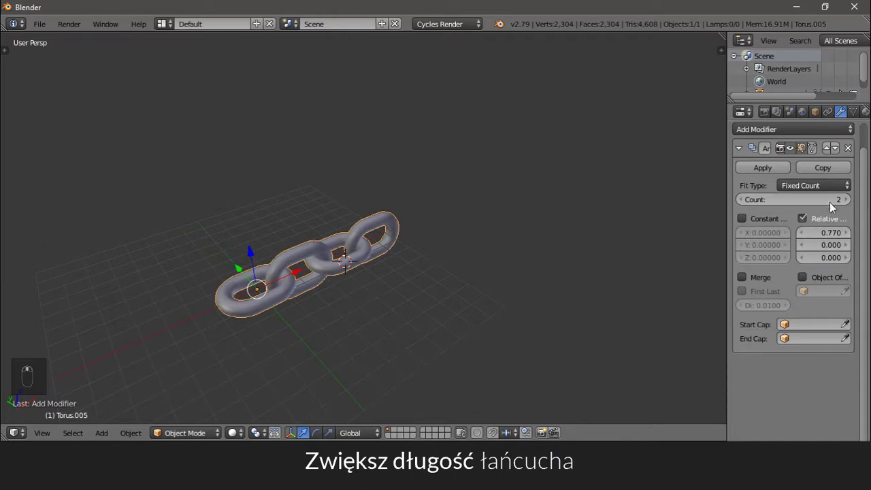
Raise the Array modifier count to 12 repeated link pairs
{"action": "left_click_drag", "start_coordinate": [813, 208], "coordinate": [504, 242]}
{"action": "left_click", "coordinate": [484, 244]}
{"action": "left_click_drag", "start_coordinate": [480, 245], "coordinate": [504, 242]}
{"action": "left_click_drag", "start_coordinate": [504, 241], "coordinate": [391, 234]}
{"action": "left_click_drag", "start_coordinate": [384, 236], "coordinate": [489, 332]}
{"action": "middle_click", "coordinate": [489, 332]}
Scale the whole chain down to about a third and bring it into view
{"action": "key", "text": "s"}
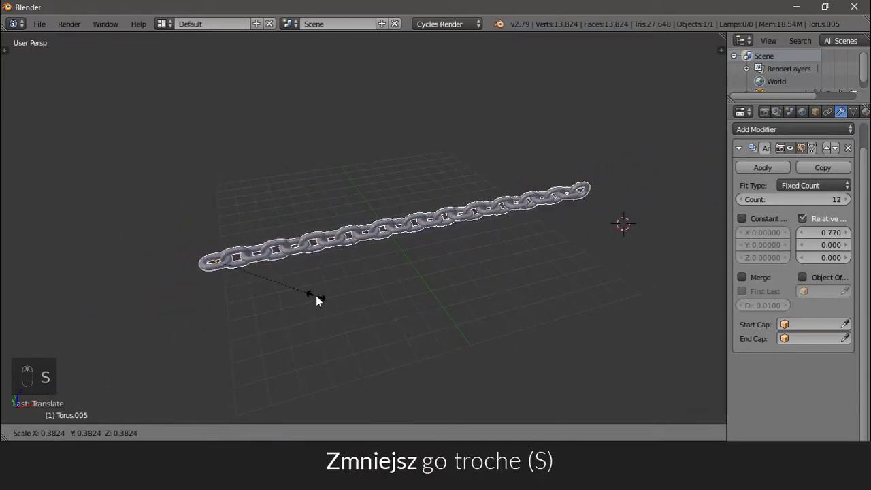
{"action": "left_click_drag", "start_coordinate": [318, 300], "coordinate": [386, 260]}
{"action": "left_click_drag", "start_coordinate": [386, 260], "coordinate": [342, 253]}
Bring up the Add list to place a Bezier curve beside the chain
{"action": "key", "text": "shift+a"}
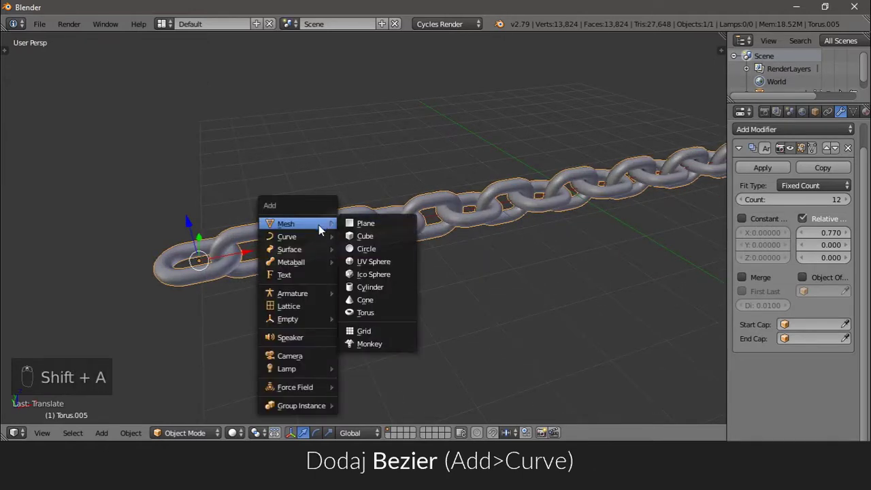
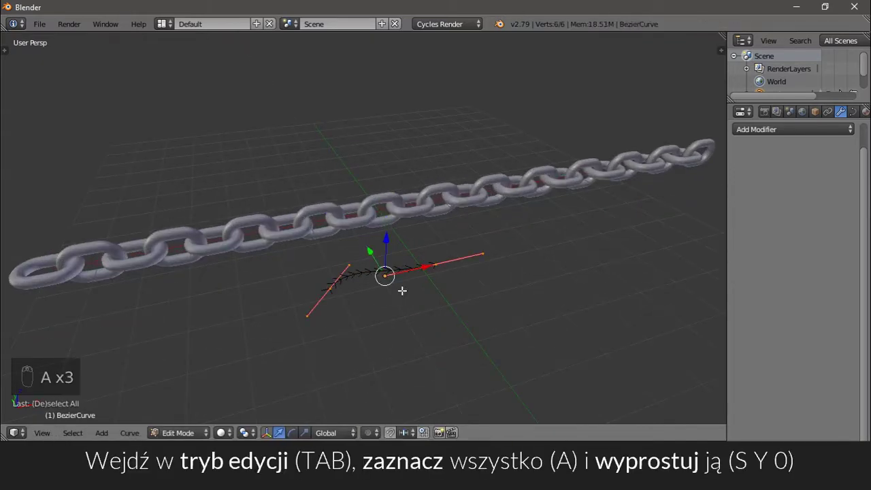
Scale the curve's points to Y 0 to straighten it, then subdivide it to fifteen control points
{"action": "key", "text": "s"}
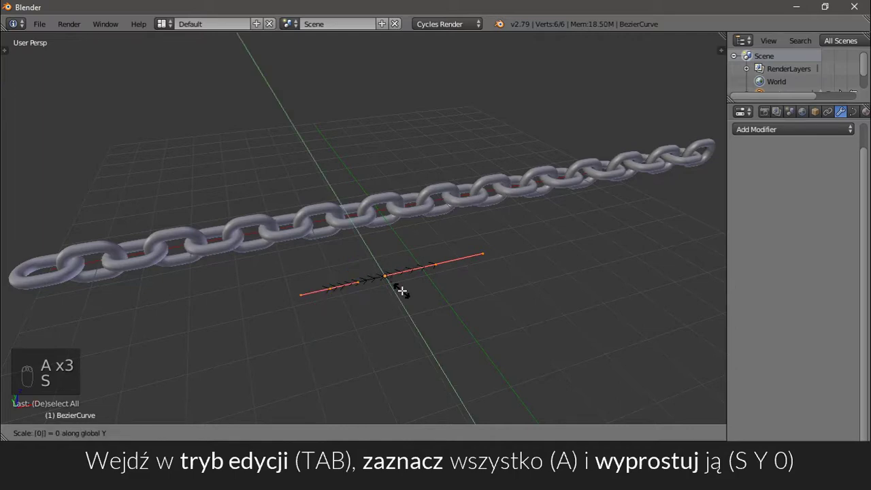
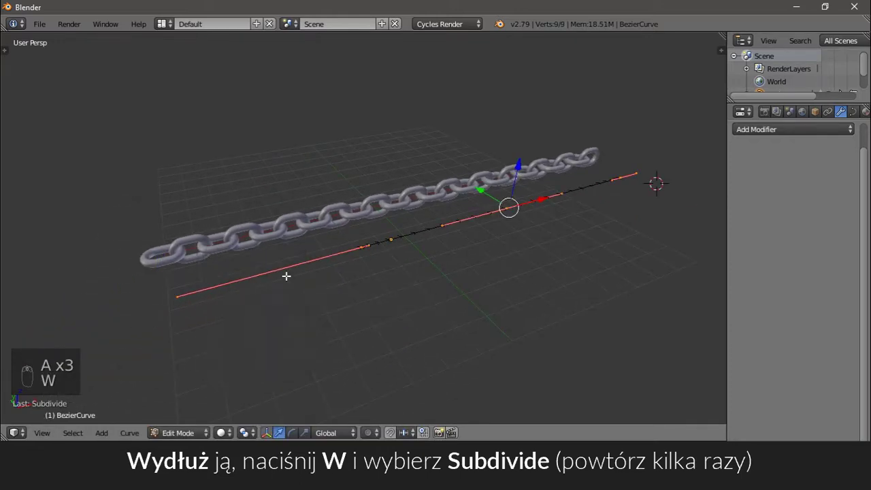
{"action": "key", "text": "w"}
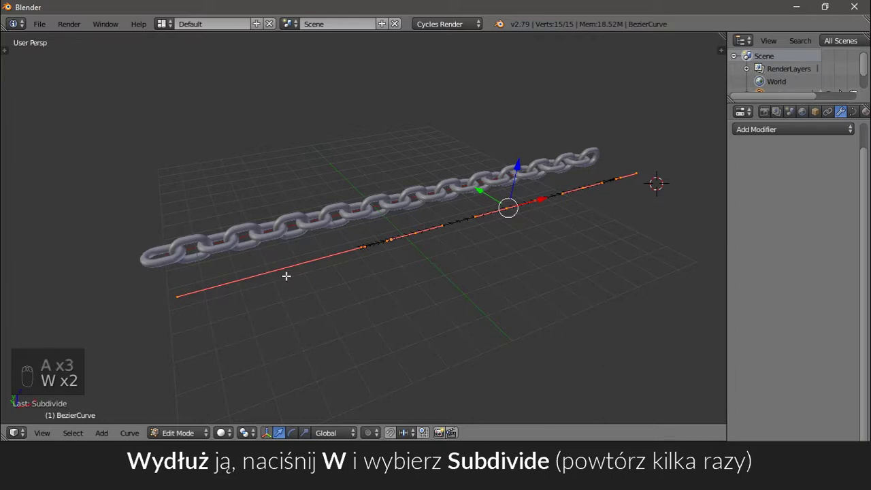